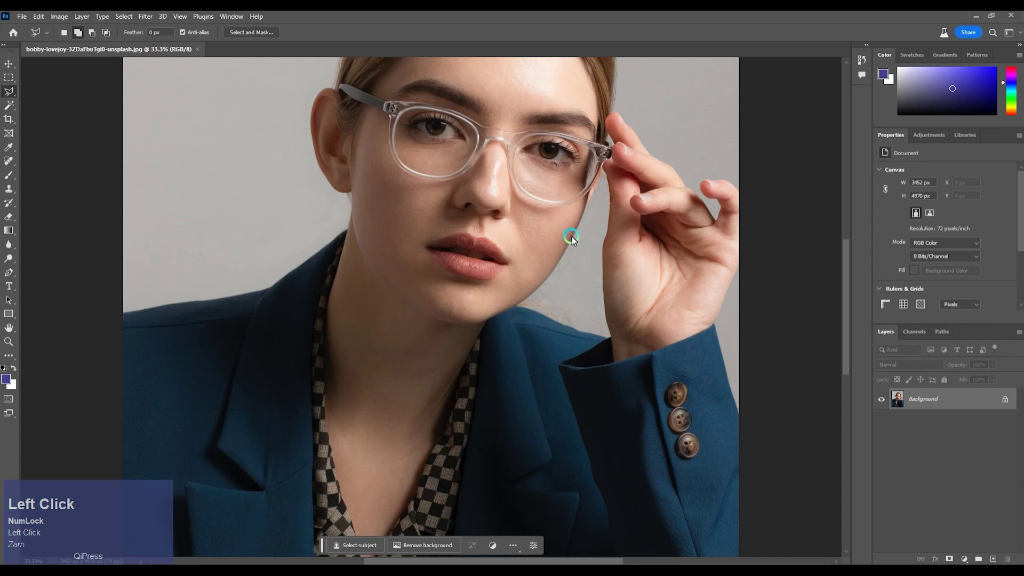
Fit the whole portrait in view and dismiss the Object Finder could-not-detect warning.
key("ctrl+-")
key("ctrl+-")
key("ctrl+=")
key("space")
left_click(336, 337)
key("space")
key("shift+w")
key("shift+w")
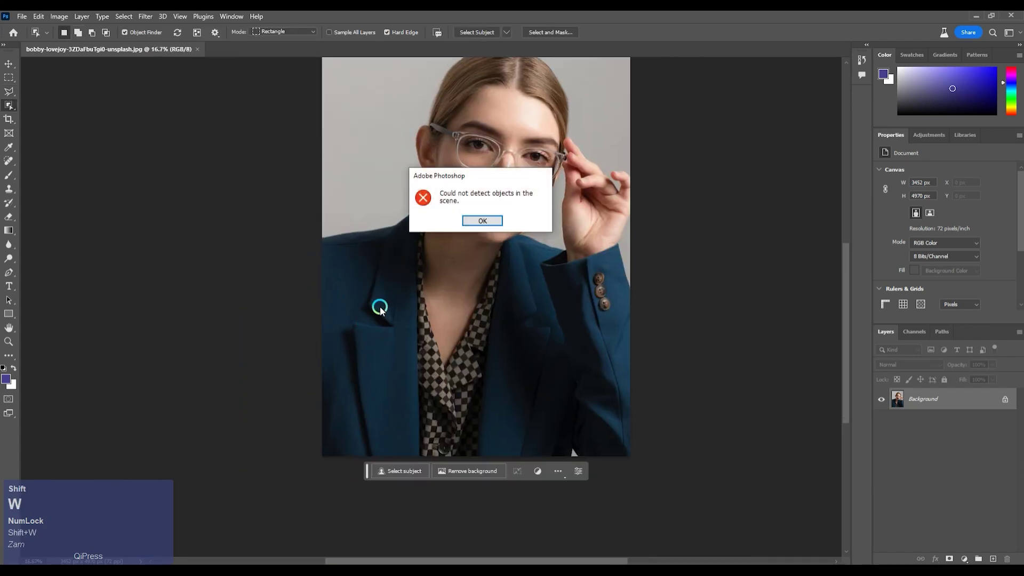
left_click(482, 226)
Lasso-select the woman's jacket and lower body area for regeneration.
key("shift+w")
left_click_drag(374, 317, 437, 362)
left_click(449, 388)
key("shift+l")
Refine the selection by outlining the patterned shirt with the Polygonal Lasso.
left_click(427, 243)
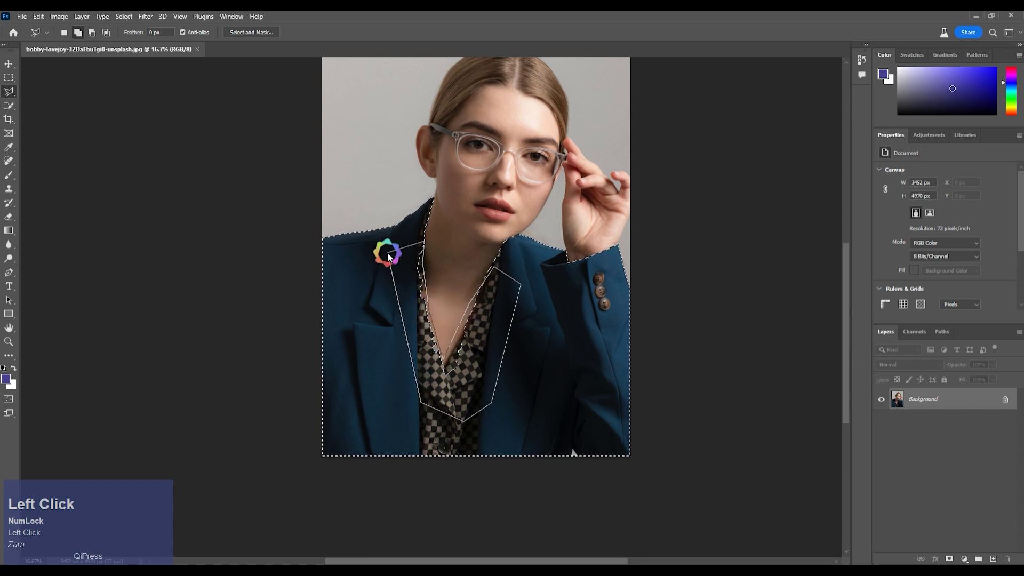
left_click(400, 470)
Run Generative Fill with the prompt 'change the dress' to produce a teal blazer.
type("change")
key("space")
type("the")
key("space")
type("dress")
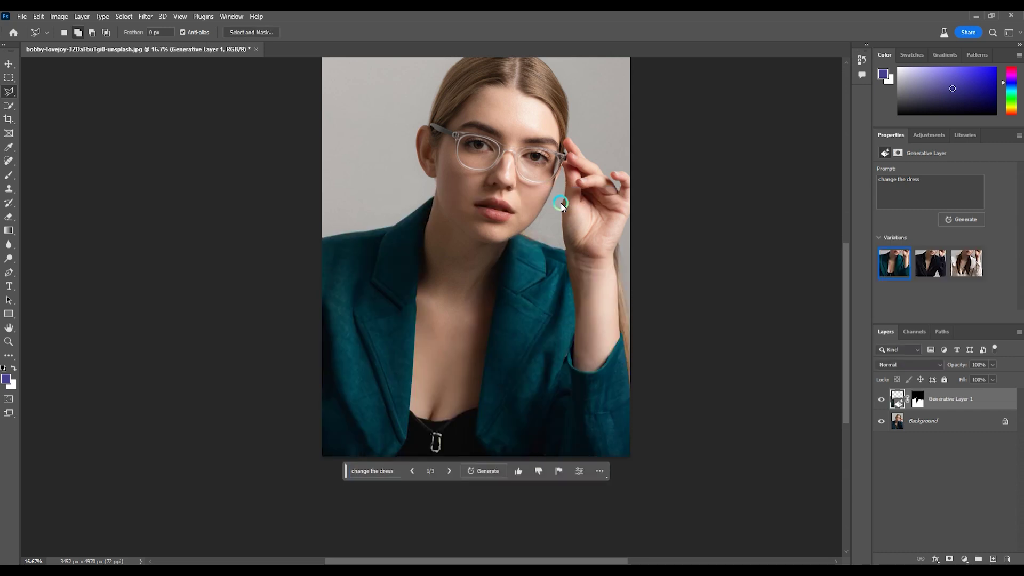
Keep the second variation, a dark navy gold-trimmed jacket, and rasterize Generative Layer 1.
left_click(935, 264)
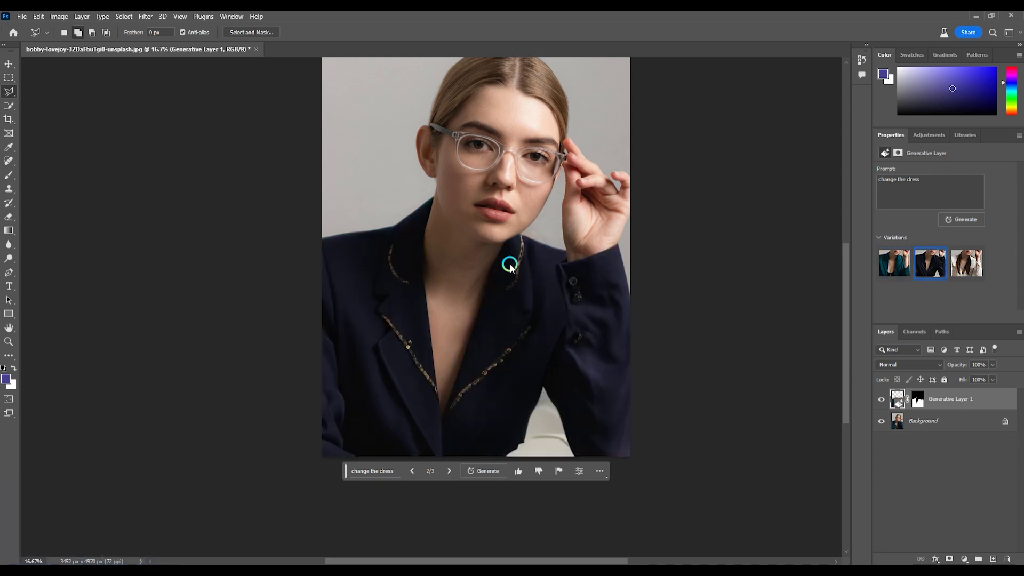
left_click(923, 423)
key("ctrl+j")
left_click(947, 403)
key("ctrl+e")
Begin outlining a selection region around the woman's hair.
key("space")
left_click(521, 193)
key("space")
left_click(432, 220)
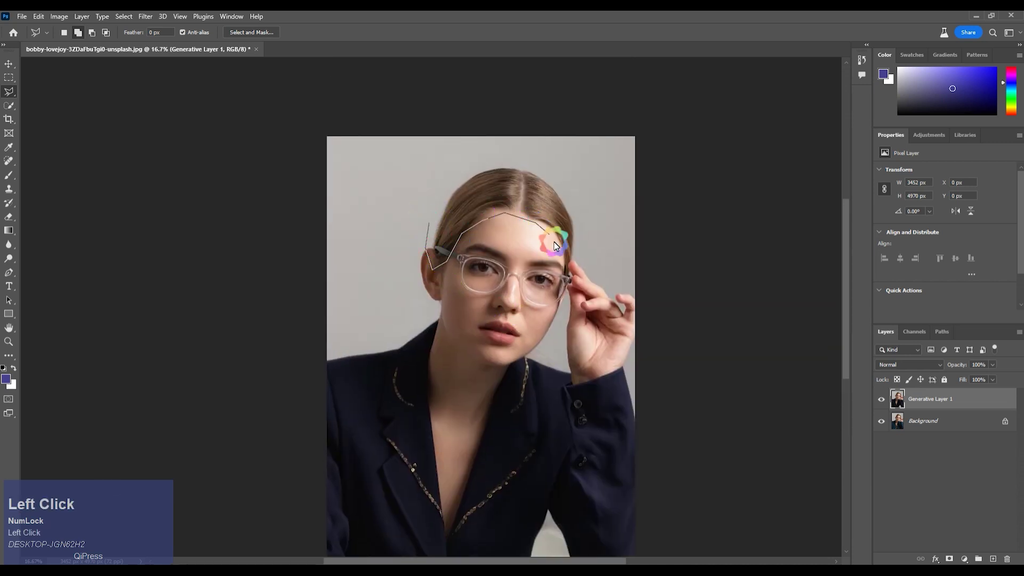
Generate 'long hairs' on the hair selection, then undo the result.
left_click(577, 205)
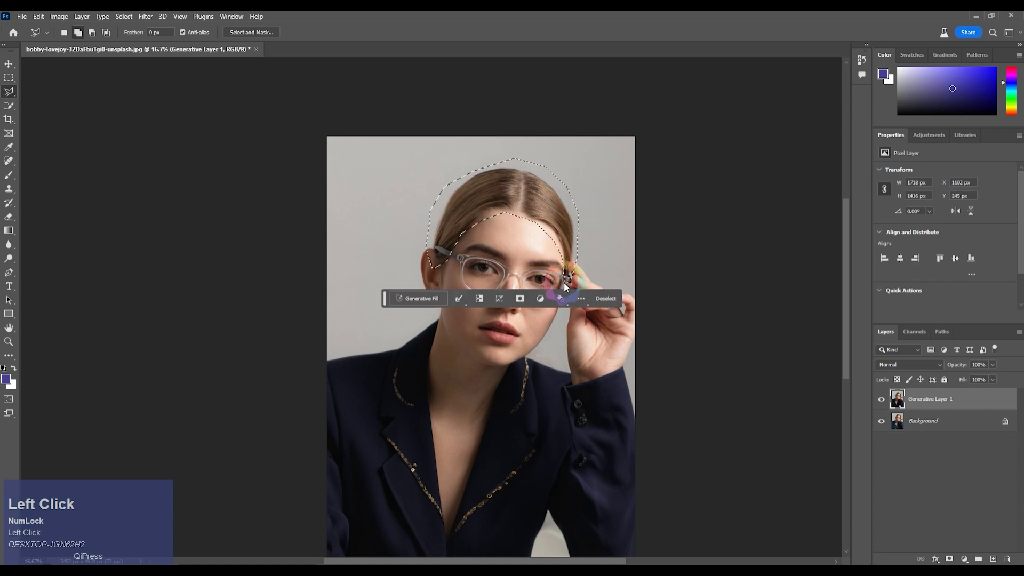
type("long")
key("space")
type("hairs")
left_click(563, 303)
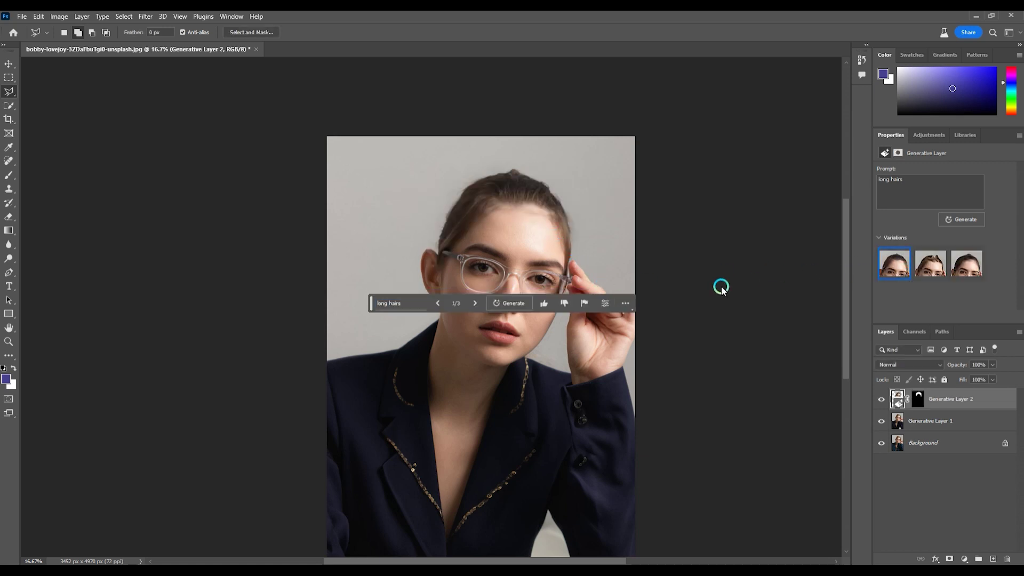
key("ctrl+z")
Widen the head selection and generate 'change hair styl' to get a dark braided updo.
left_click(451, 261)
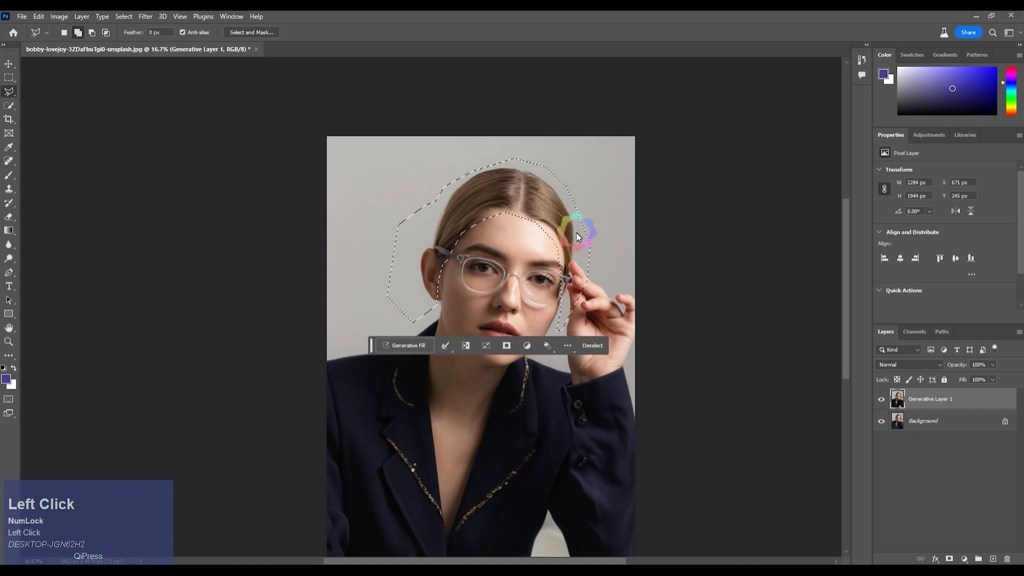
type("change")
key("space")
type("hair")
key("space")
type("styl")
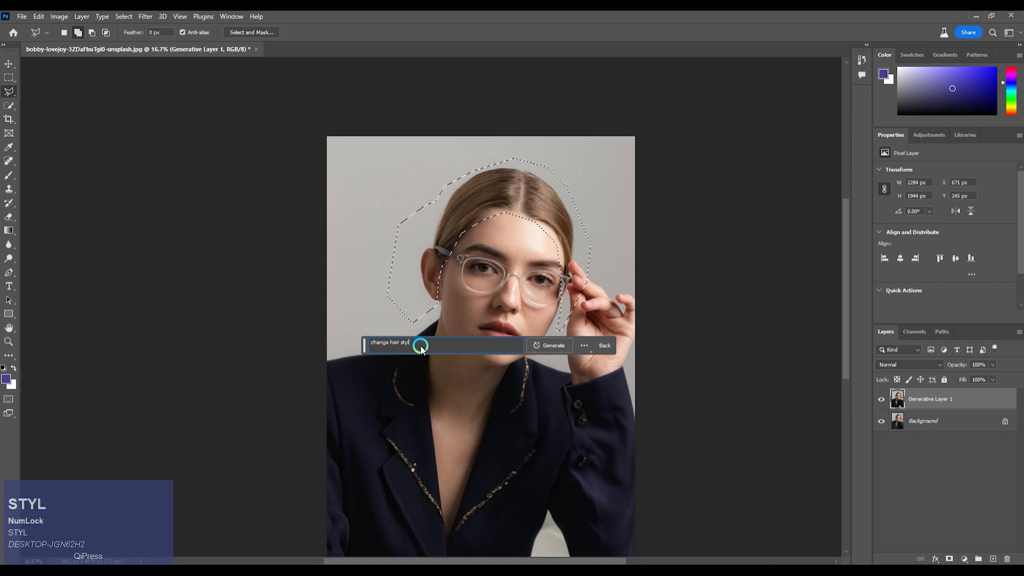
left_click(563, 349)
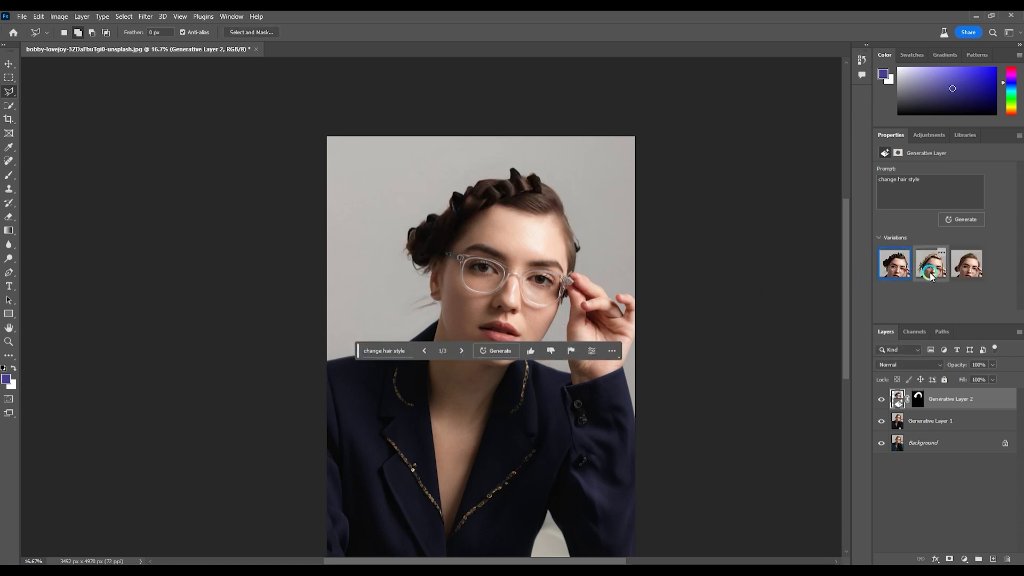
Preview the blonde and auburn hairstyle variations, then return to the dark braided updo.
left_click(932, 269)
left_click(964, 269)
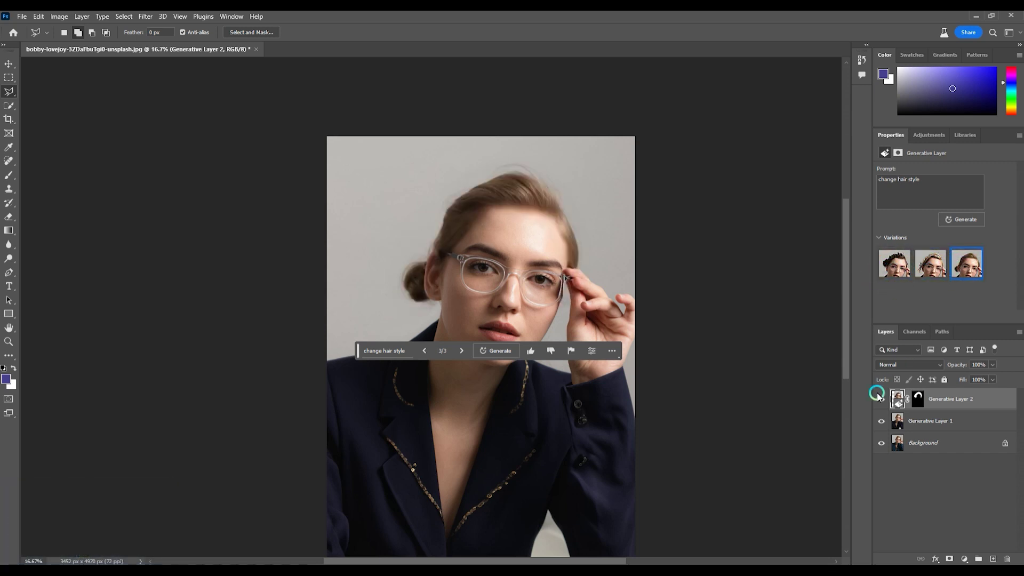
left_click(881, 401)
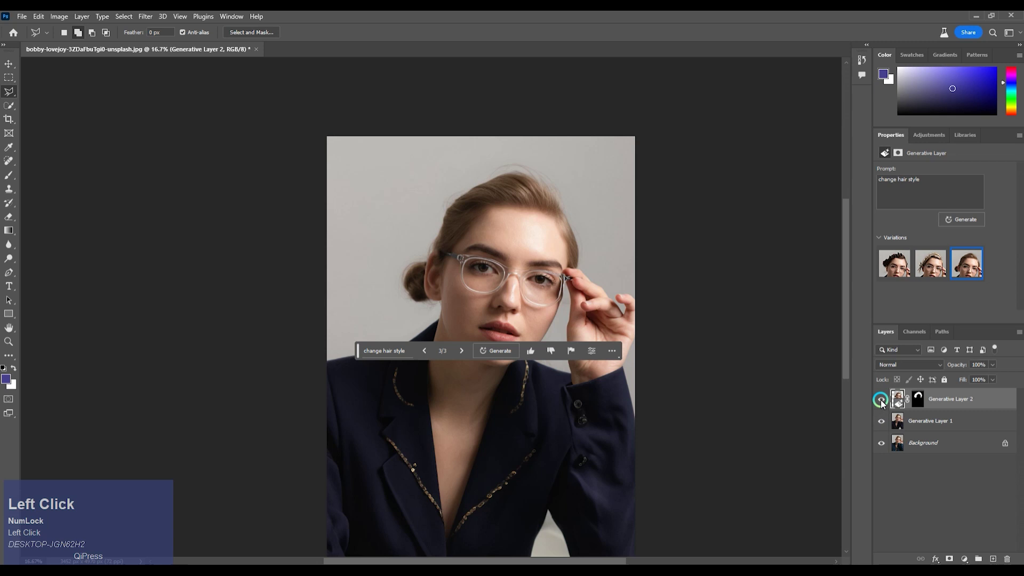
left_click(904, 266)
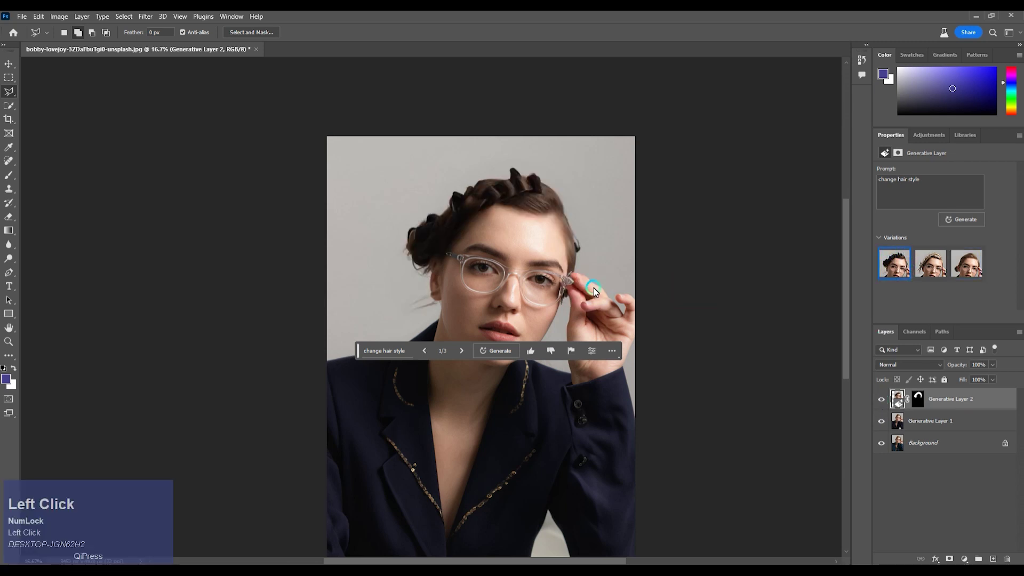
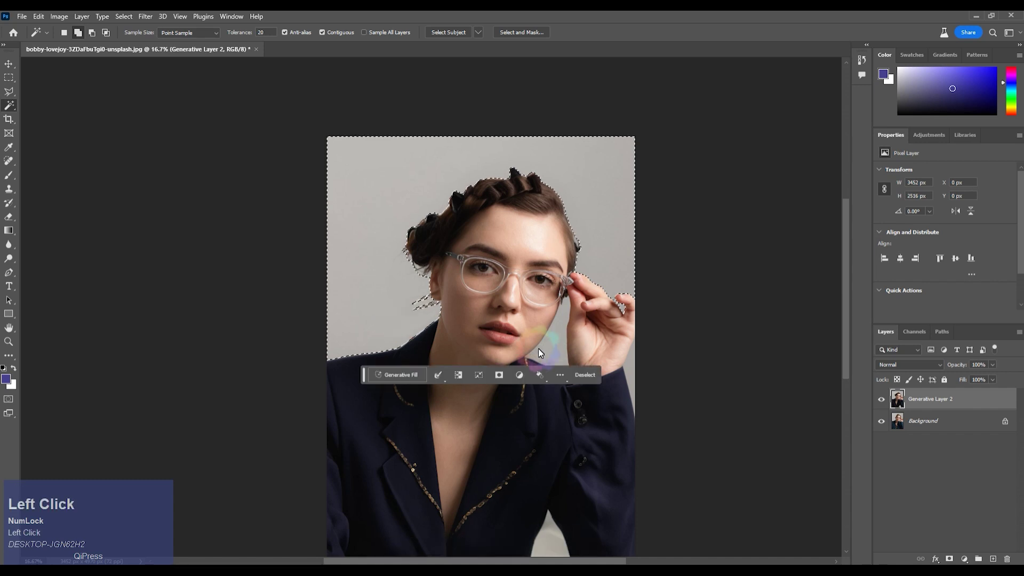
Add the gap beneath the arm and remaining grey backdrop areas to the Magic Wand selection.
key("space")
left_click(519, 272)
key("space")
left_click(551, 400)
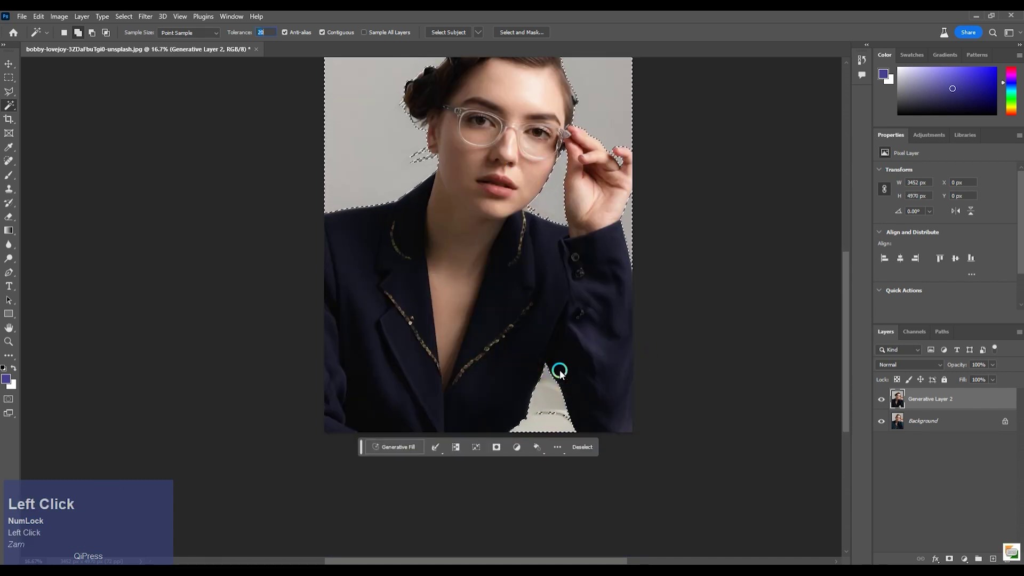
left_click(547, 413)
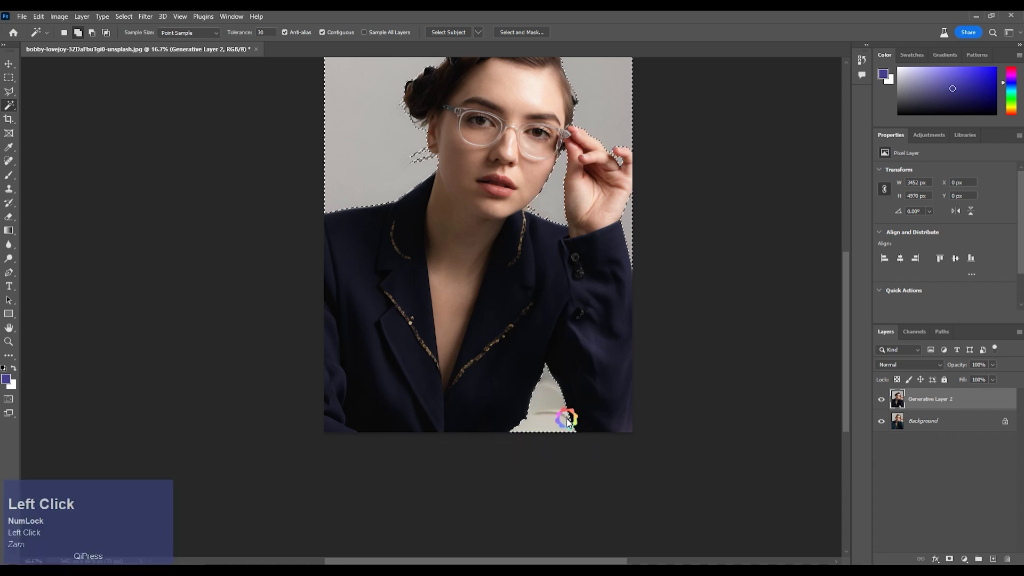
key("space")
left_click(540, 273)
key("space")
left_click(518, 303)
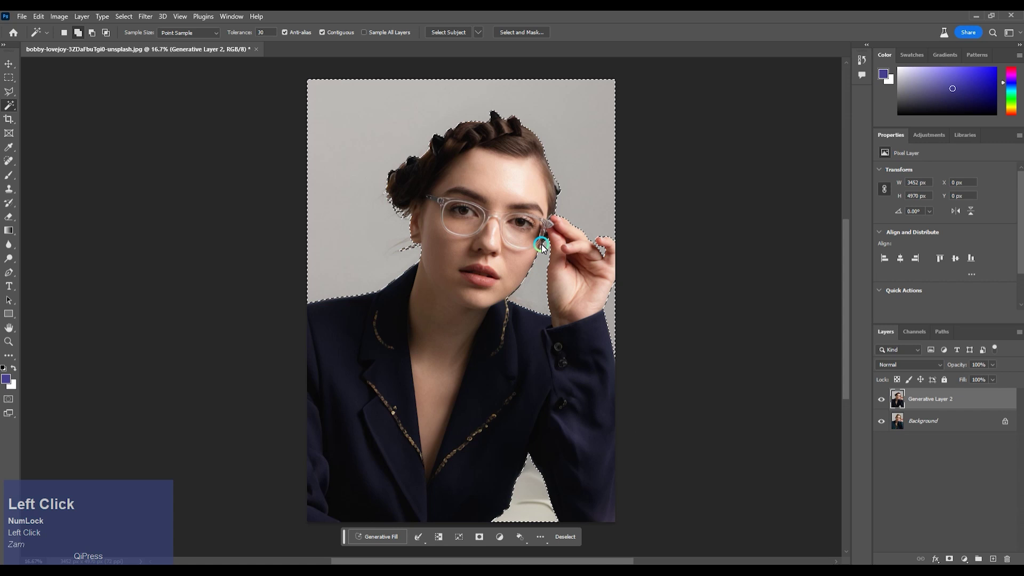
Contract the backdrop selection by 3 pixels via Select > Modify > Contract.
key("ctrl+shift+i")
key("alt+s")
key("alt+m")
key("alt+c")
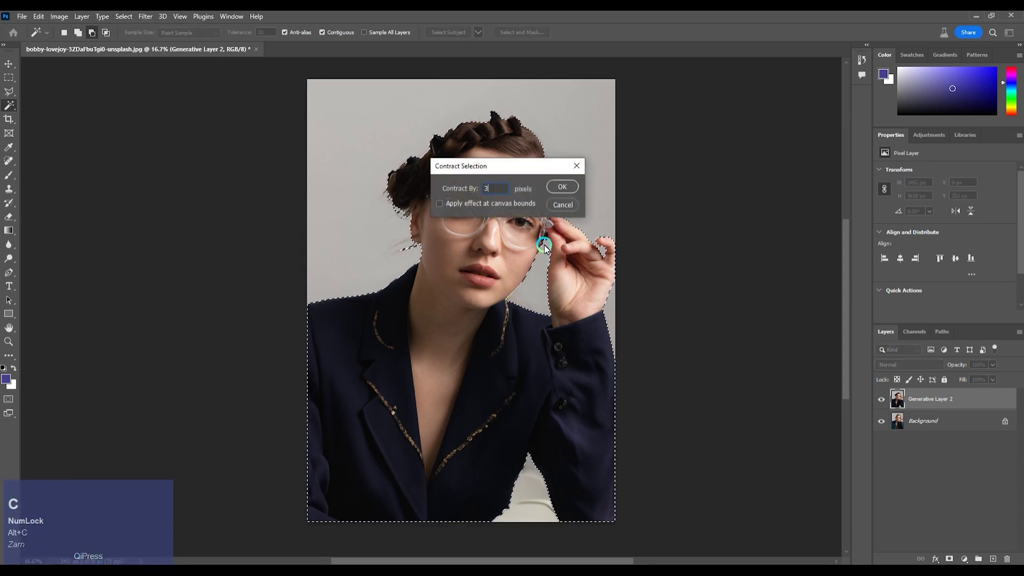
left_click(565, 187)
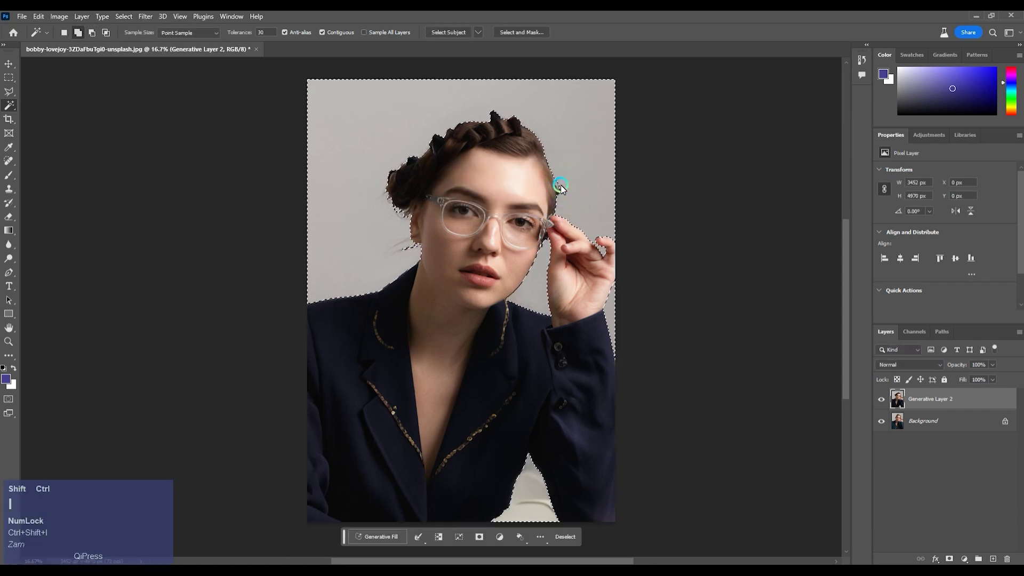
Generate a new backdrop with the prompt 'change the background in room'.
left_click(391, 538)
type("change")
key("space")
type("the")
key("space")
type("background")
key("space")
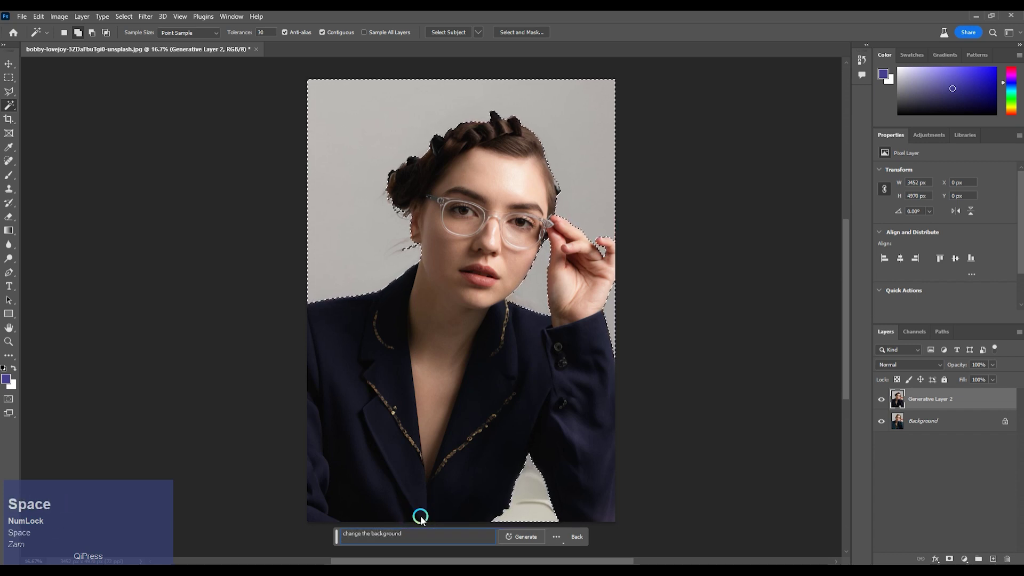
type("in")
key("space")
type("room")
key("space")
left_click(532, 540)
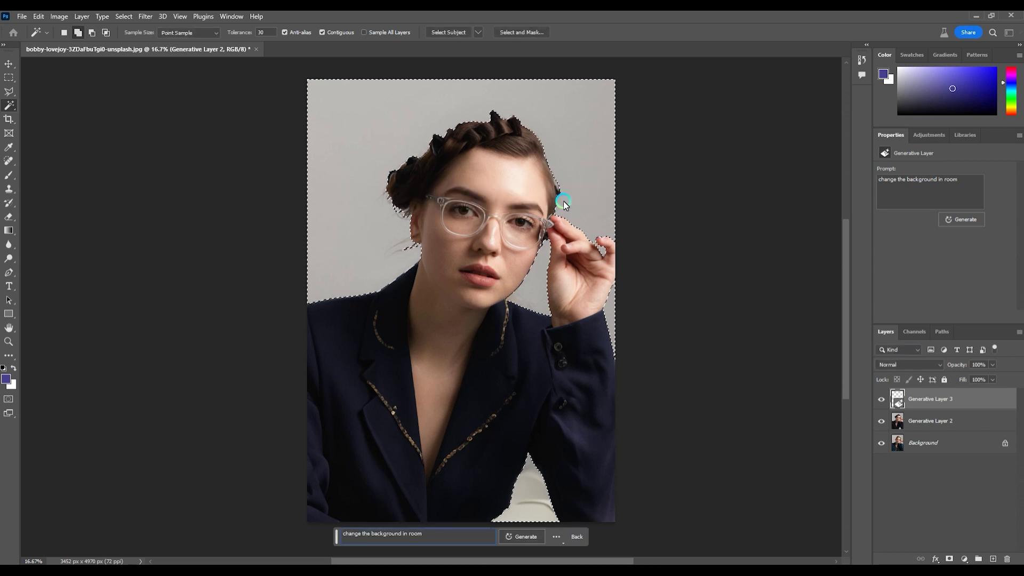
Preview the second, bright window-lit room backdrop variation.
left_click(935, 272)
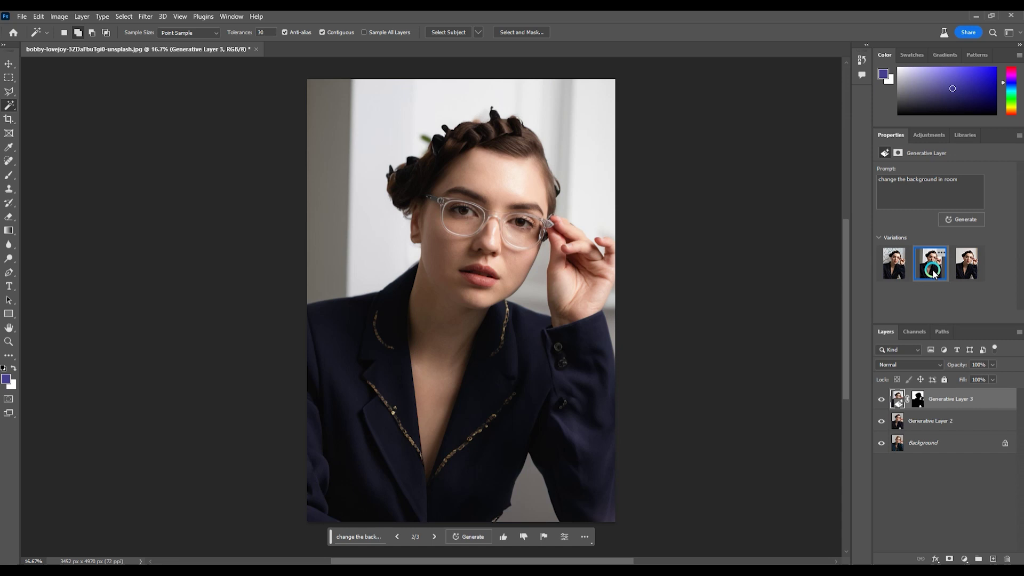
Compare the three room backdrop variations and keep the third, light window-lit room.
left_click(963, 272)
left_click(879, 394)
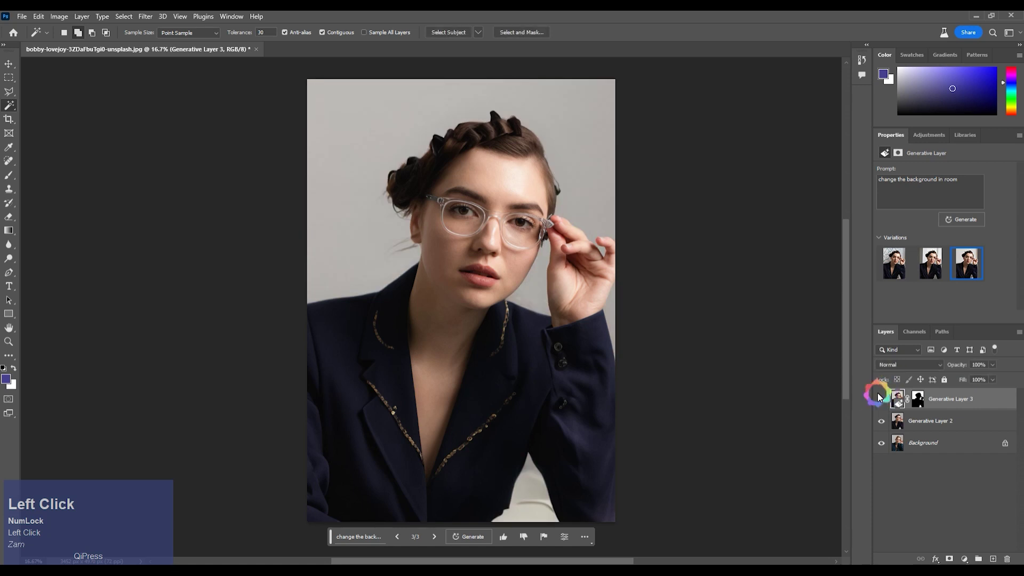
left_click(897, 275)
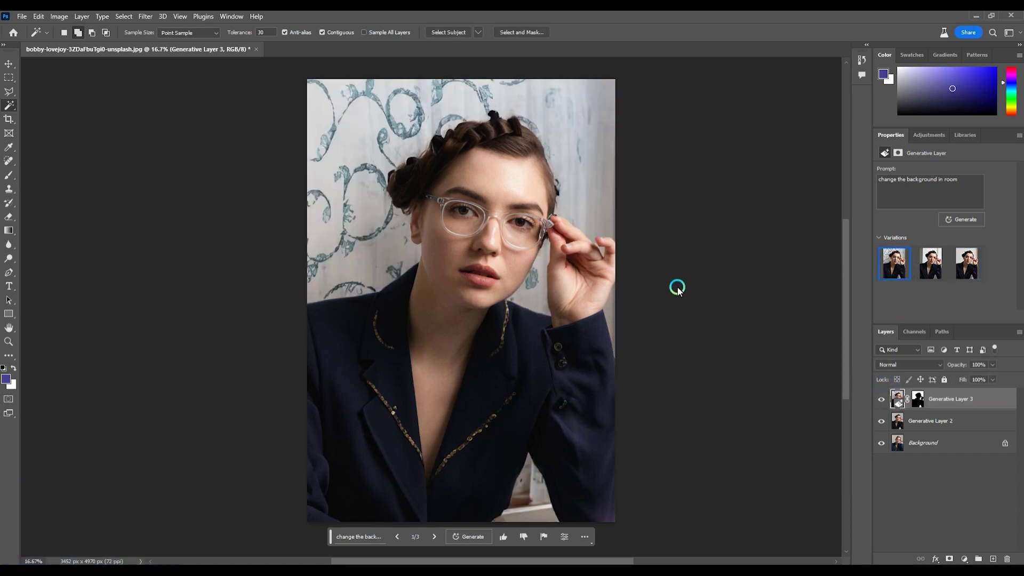
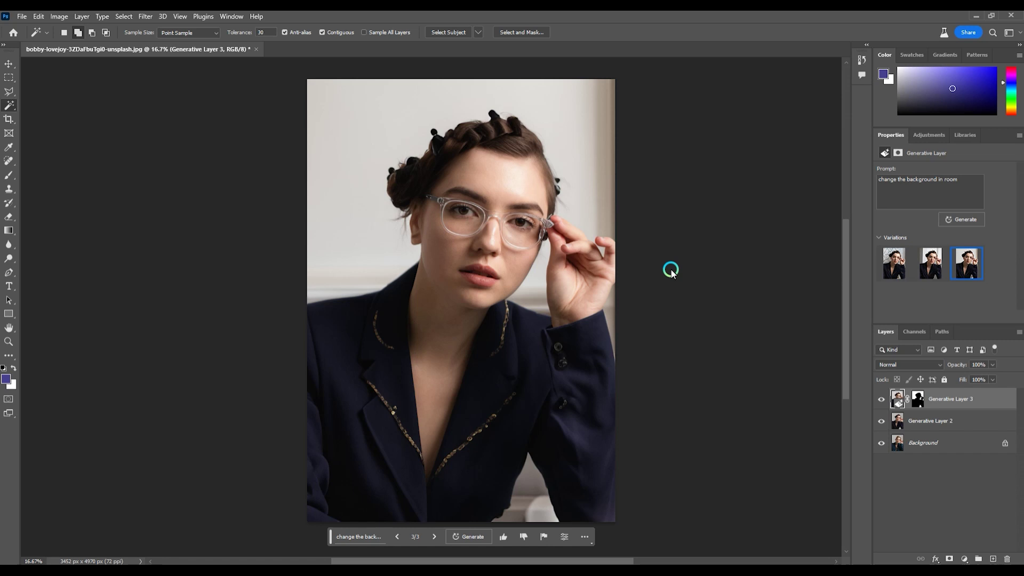
left_click(927, 423)
Merge the generative layers down into one pixel layer above Background.
key("ctrl+e")
left_click(885, 404)
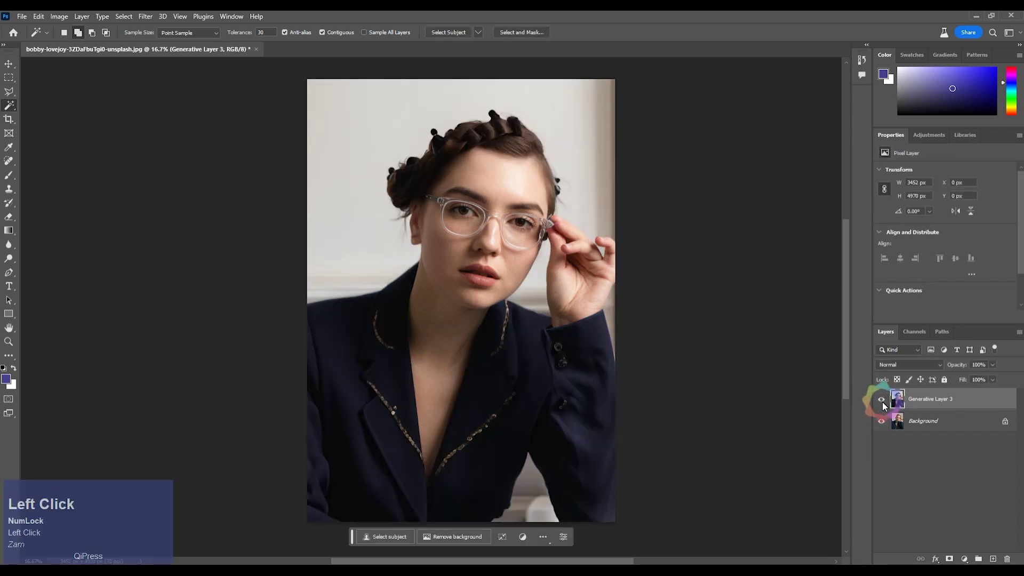